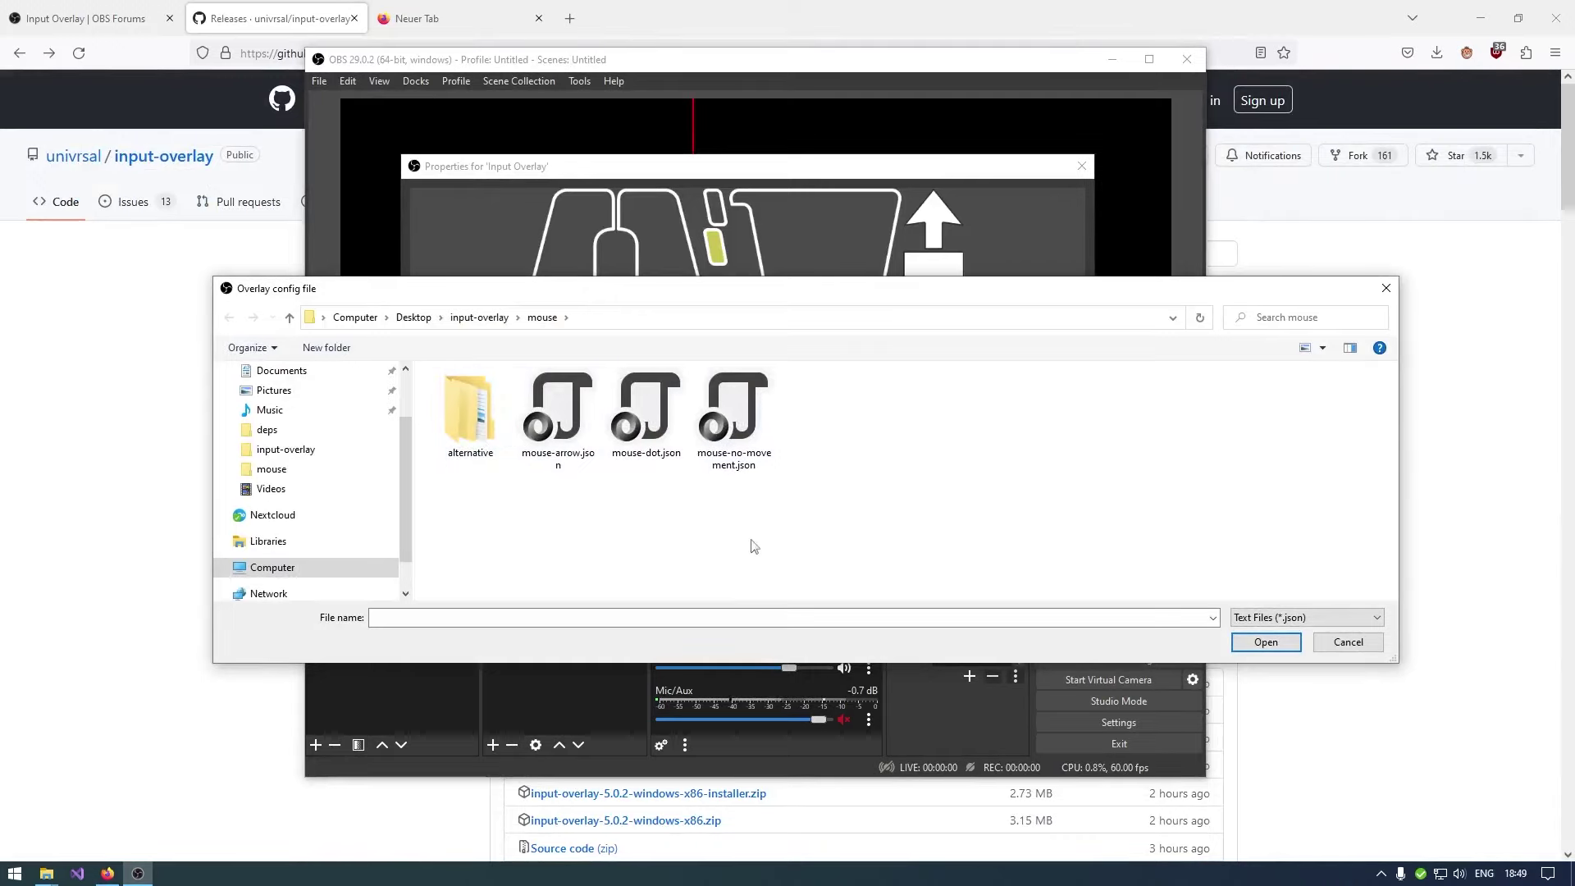
- Browse the Overlay config file chooser for the JSON config and return to the Input Overlay properties
left_click_drag(736, 455, 820, 549)
left_click(933, 355)
scroll("up", 3)
scroll("down", 3)
scroll("up", 3)
left_click_drag(797, 345, 831, 349)
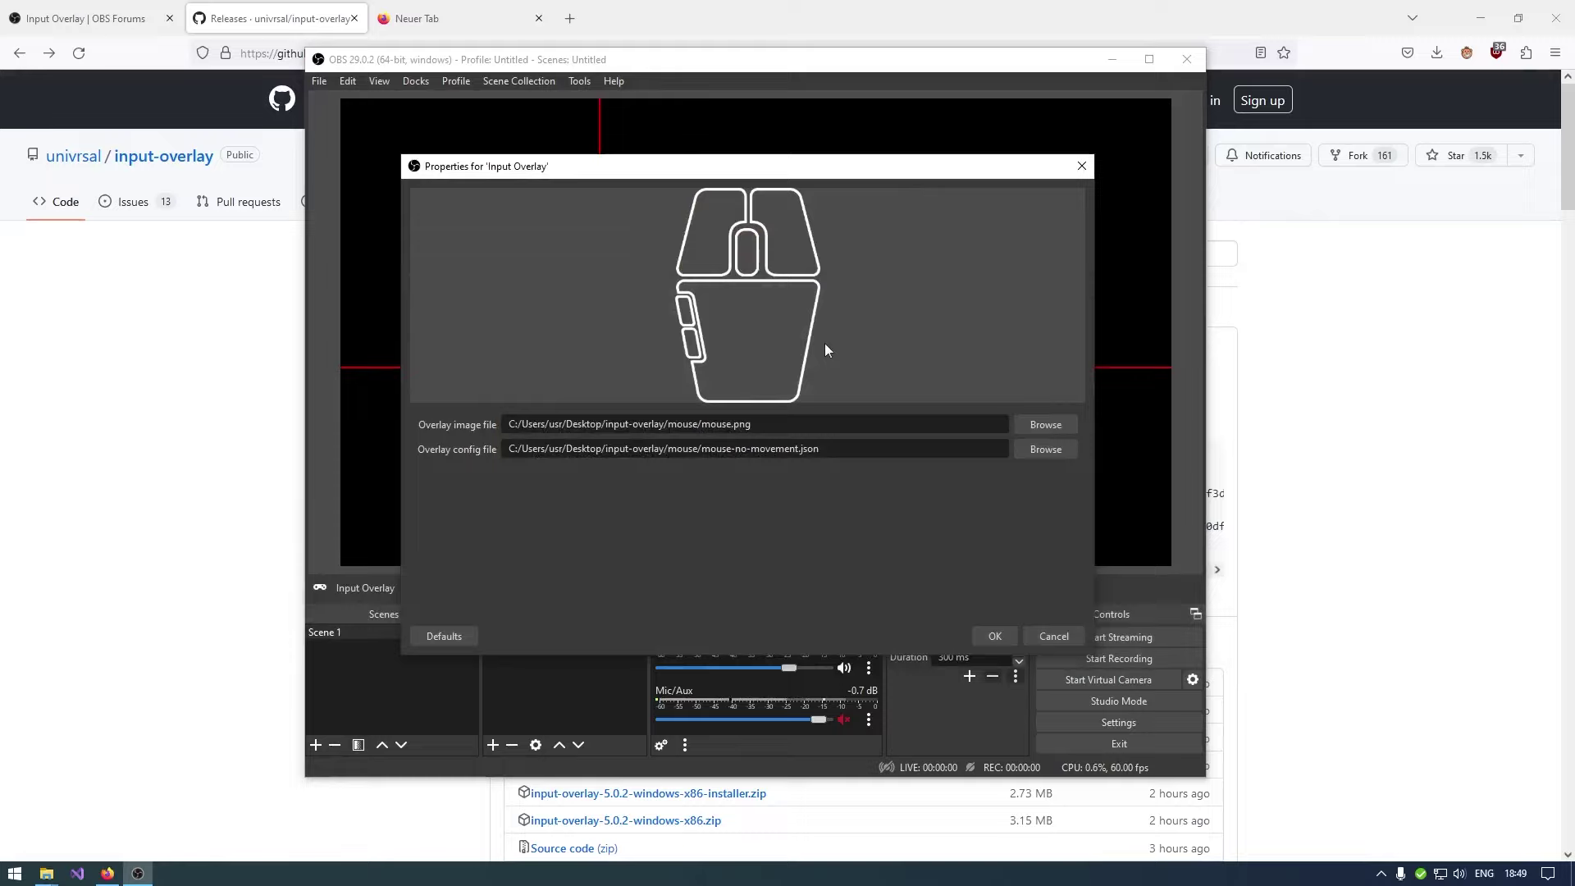
right_click(831, 346)
left_click(628, 320)
left_click(931, 538)
left_click(1070, 457)
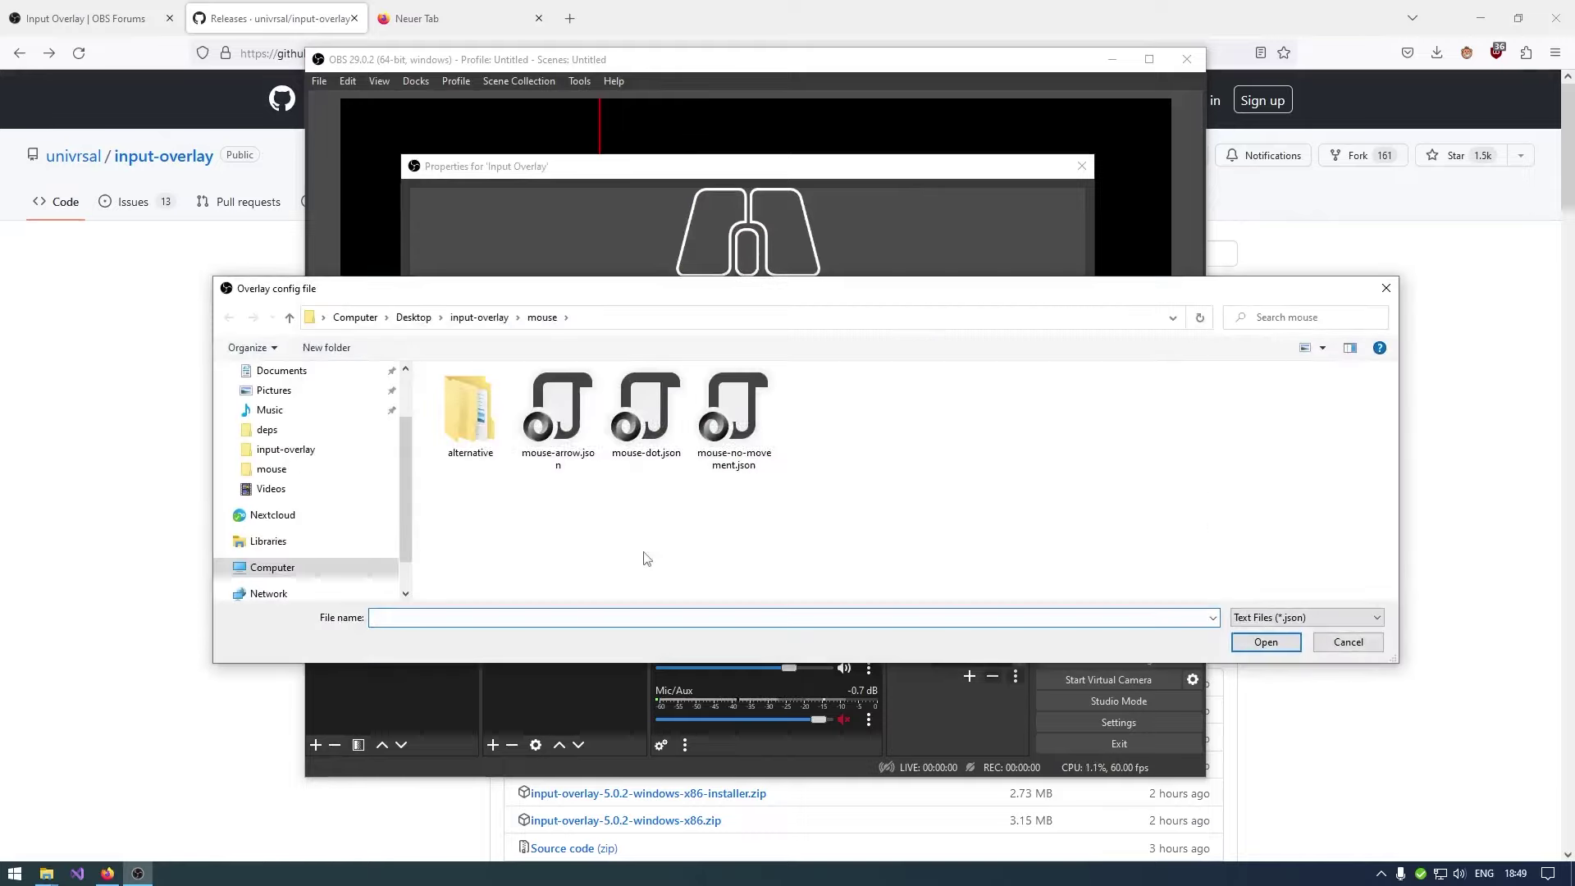
- Drag the Input Overlay numeric size slider up from 1 toward 240
double_click(642, 424)
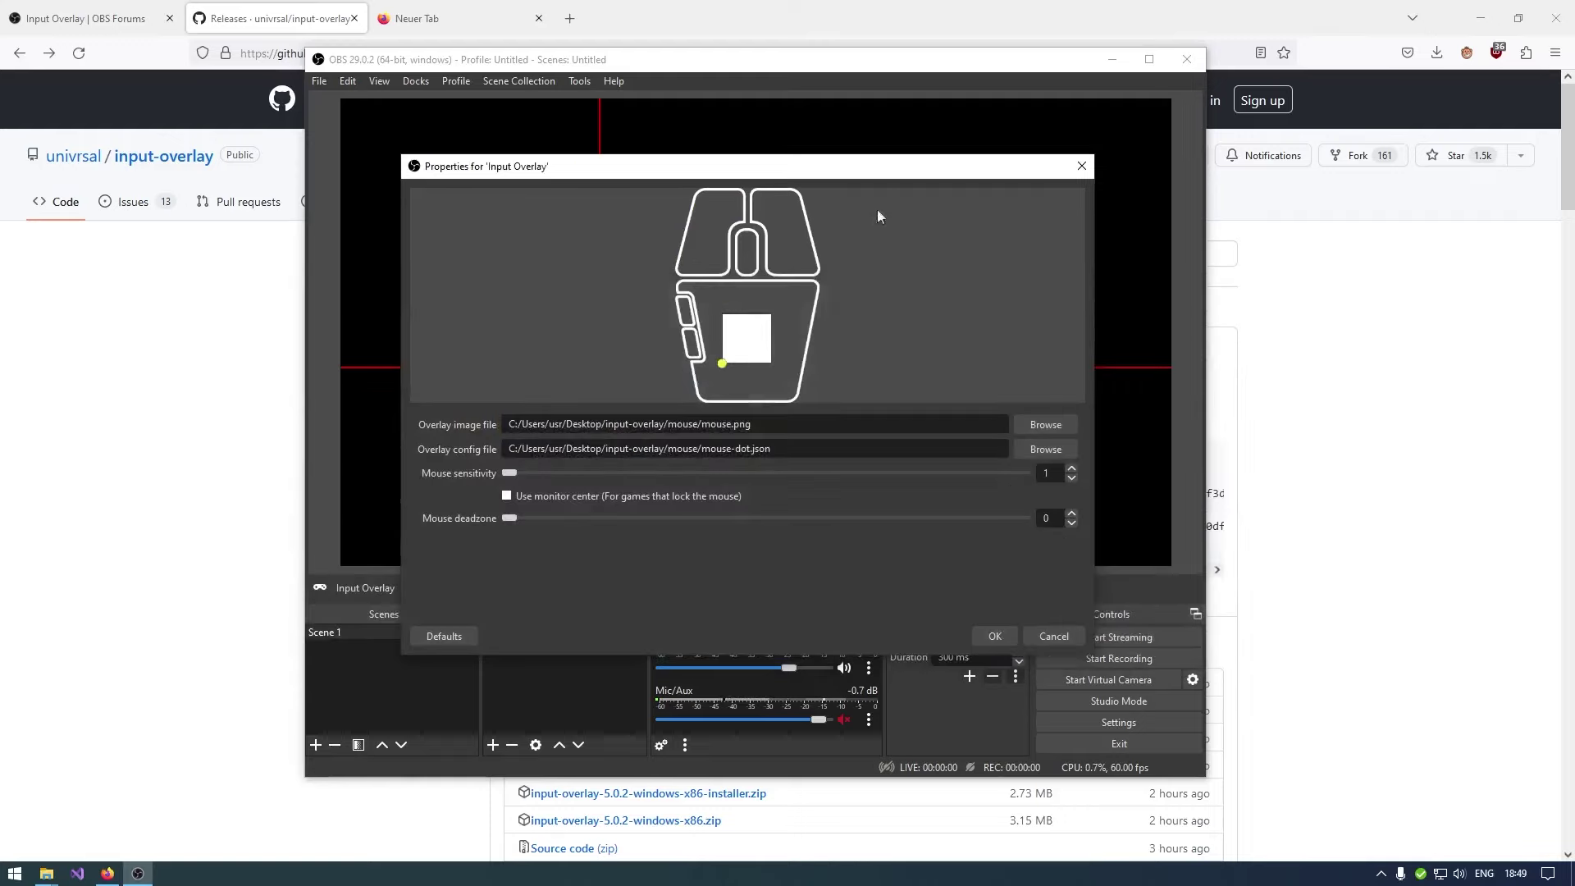
left_click_drag(517, 477, 542, 477)
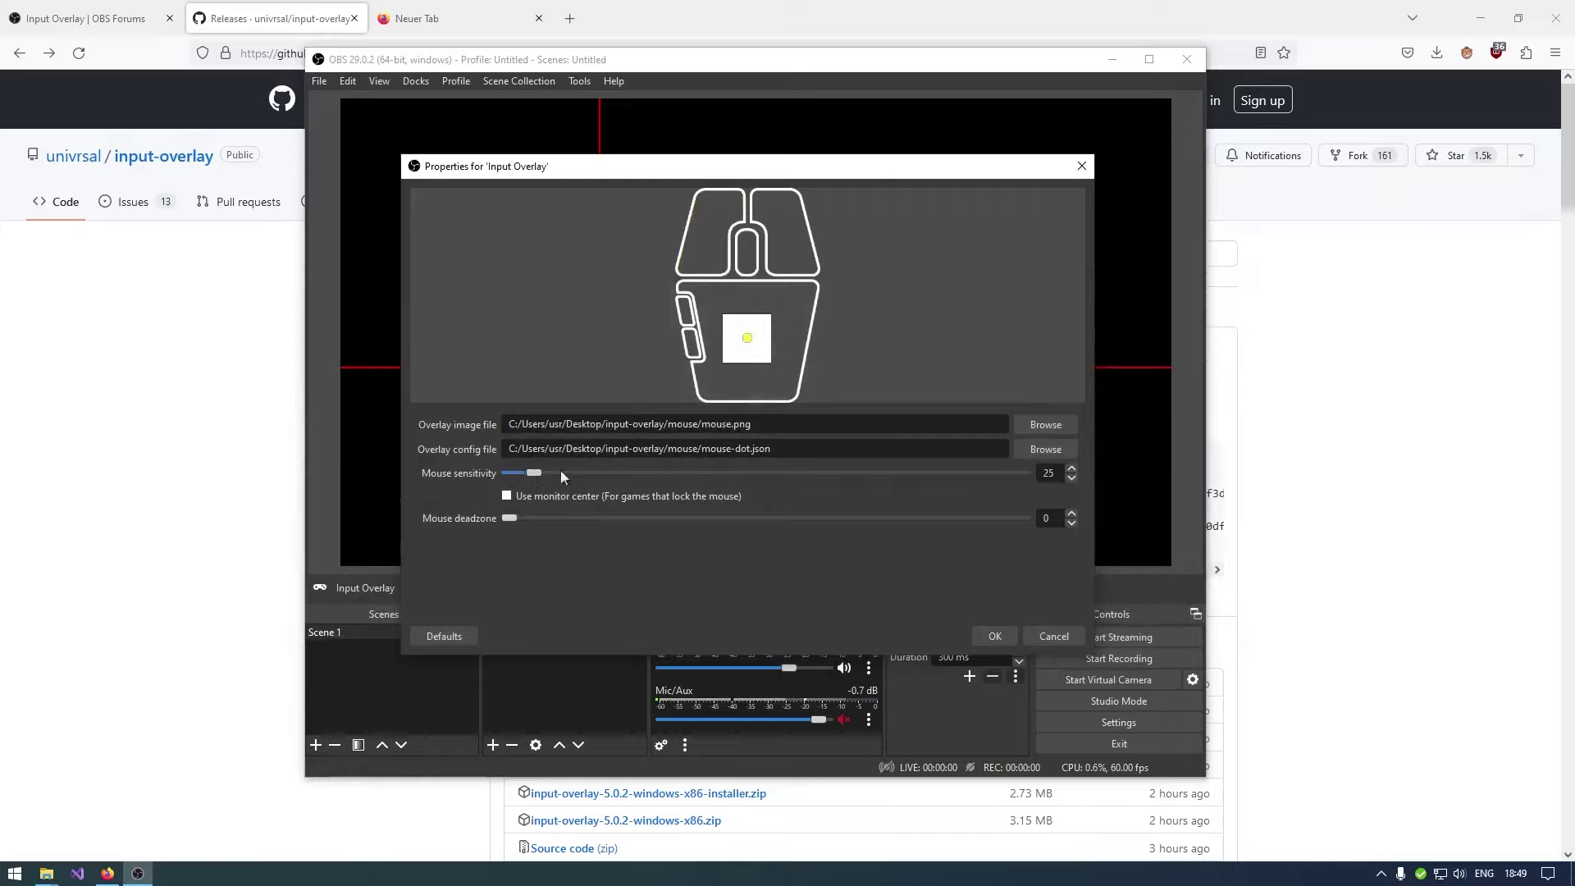
left_click_drag(544, 479, 667, 477)
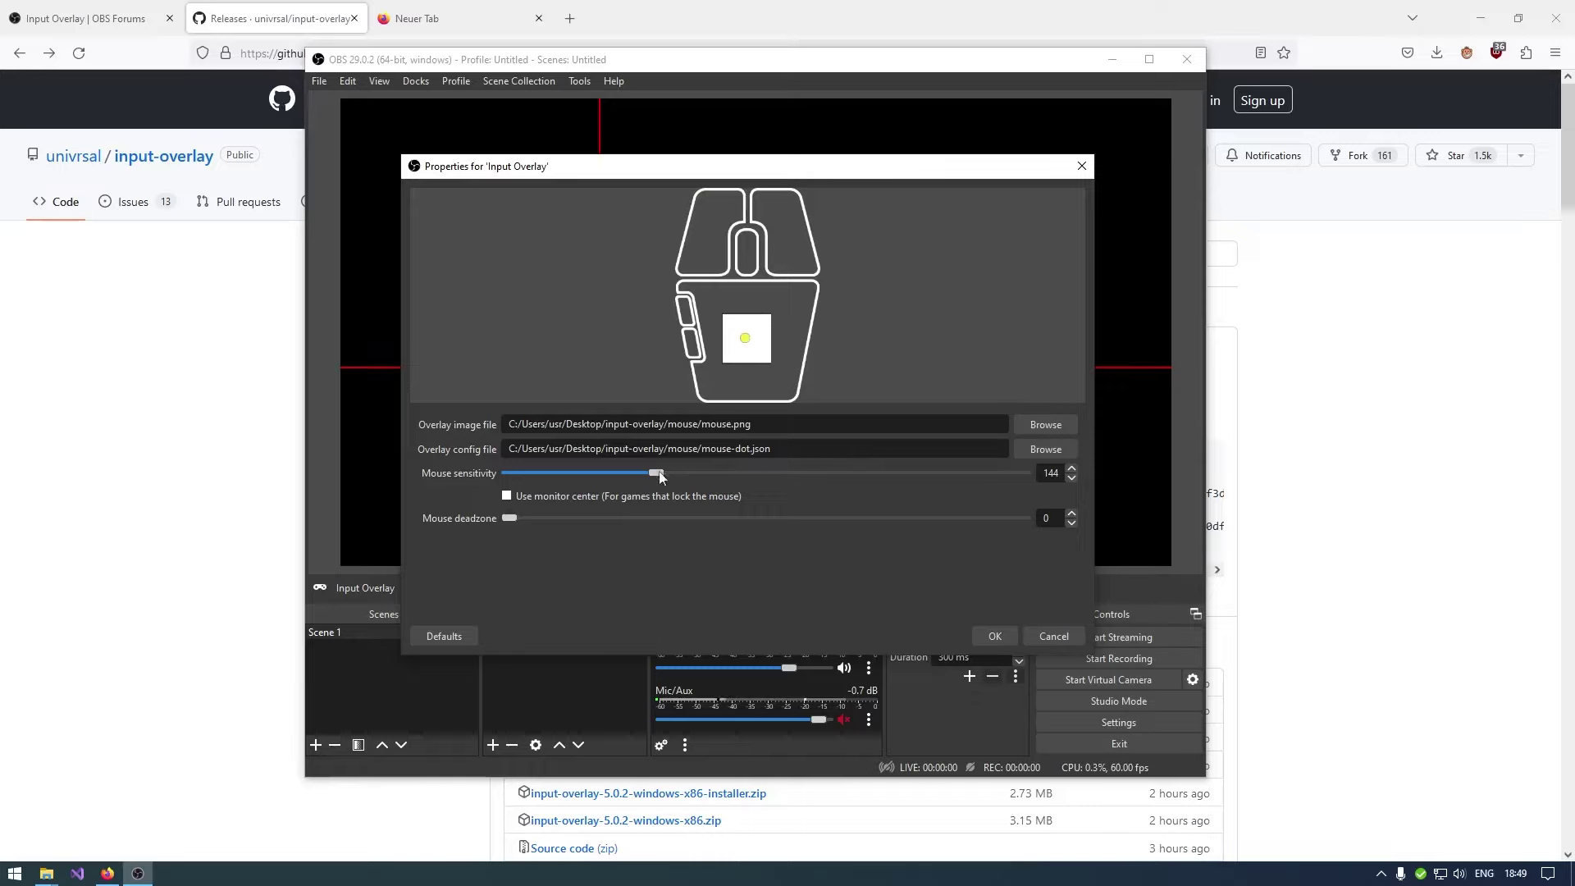
left_click_drag(661, 480, 807, 482)
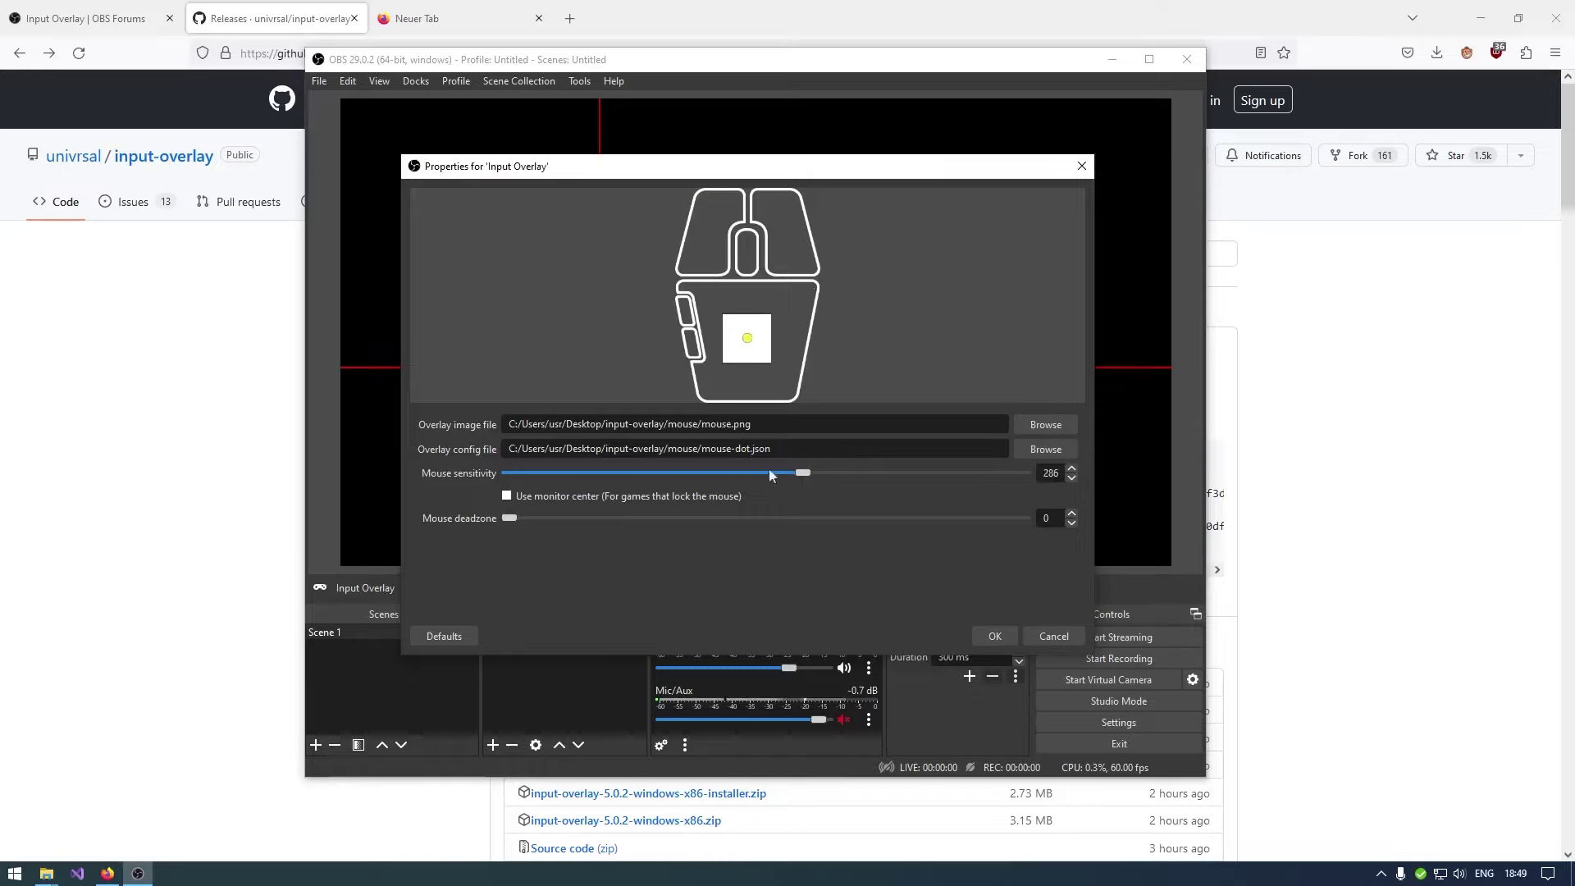
left_click_drag(824, 477, 981, 482)
left_click_drag(815, 477, 987, 480)
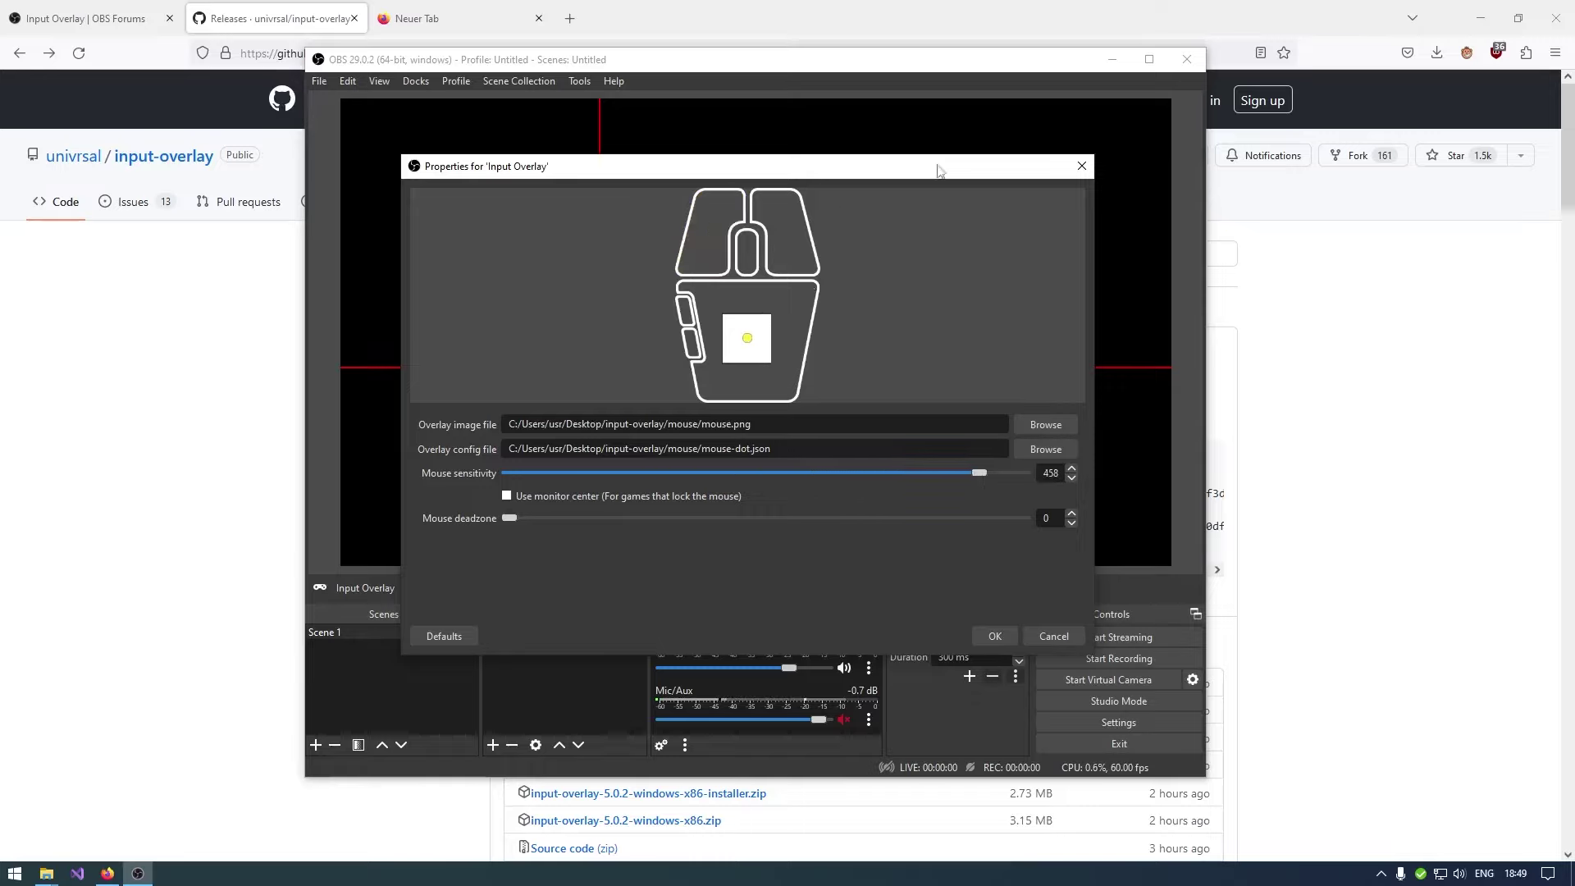
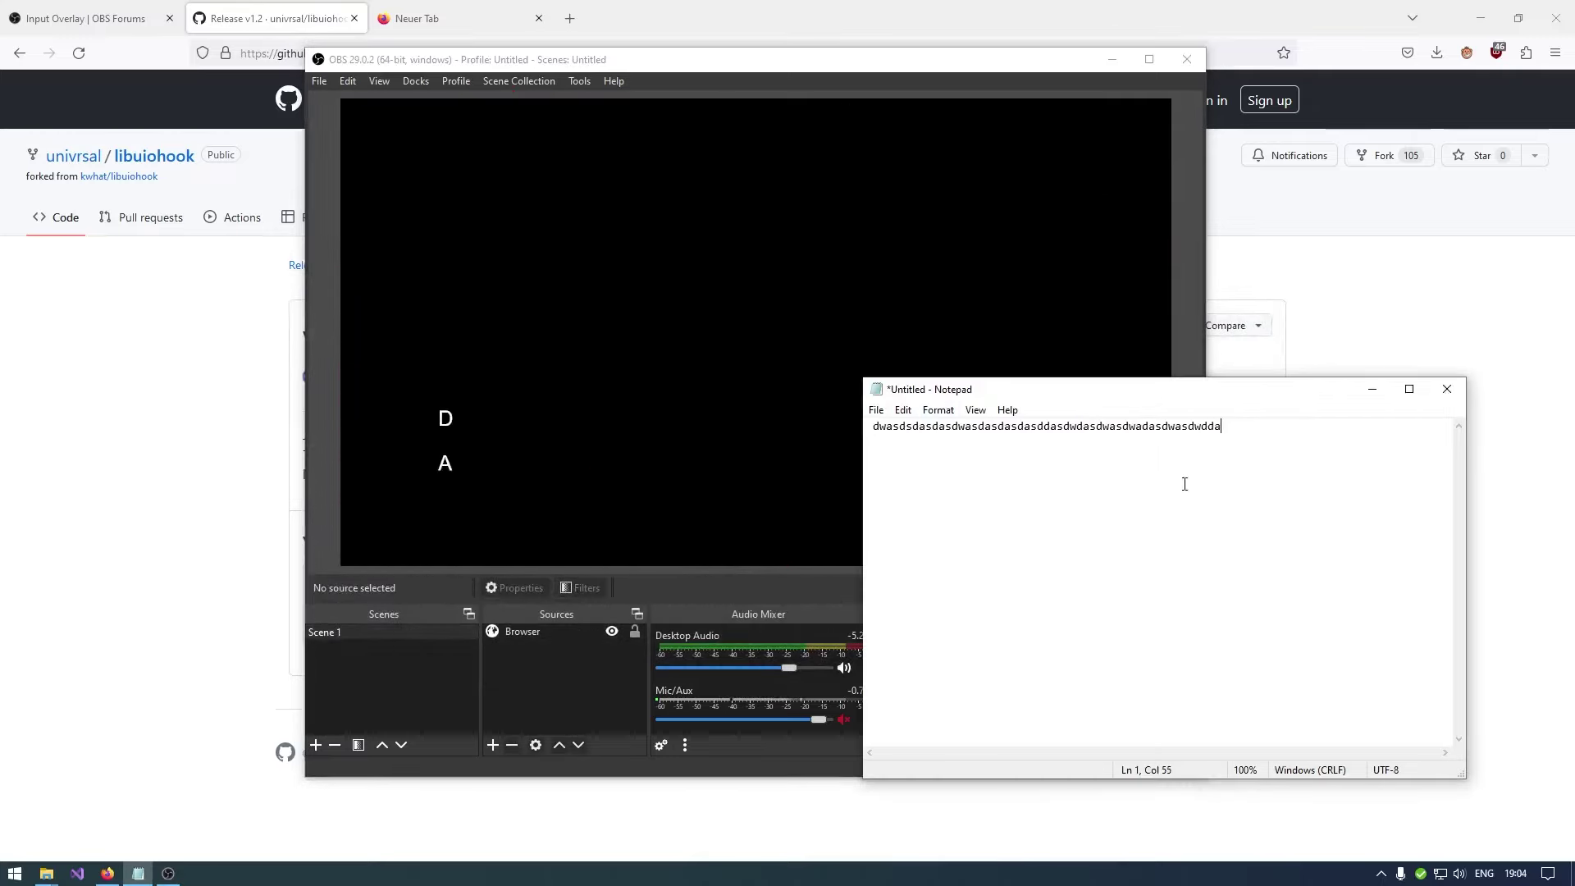
- Test input capture in Notepad with Ctrl+A, spaces, Backspace, Enter and Shift+S keystrokes
key("ctrl+a")
key("BackSpace")
key("space")
key("space")
key("BackSpace")
key("space")
key("space")
key("space")
key("Return")
key("shift+s")
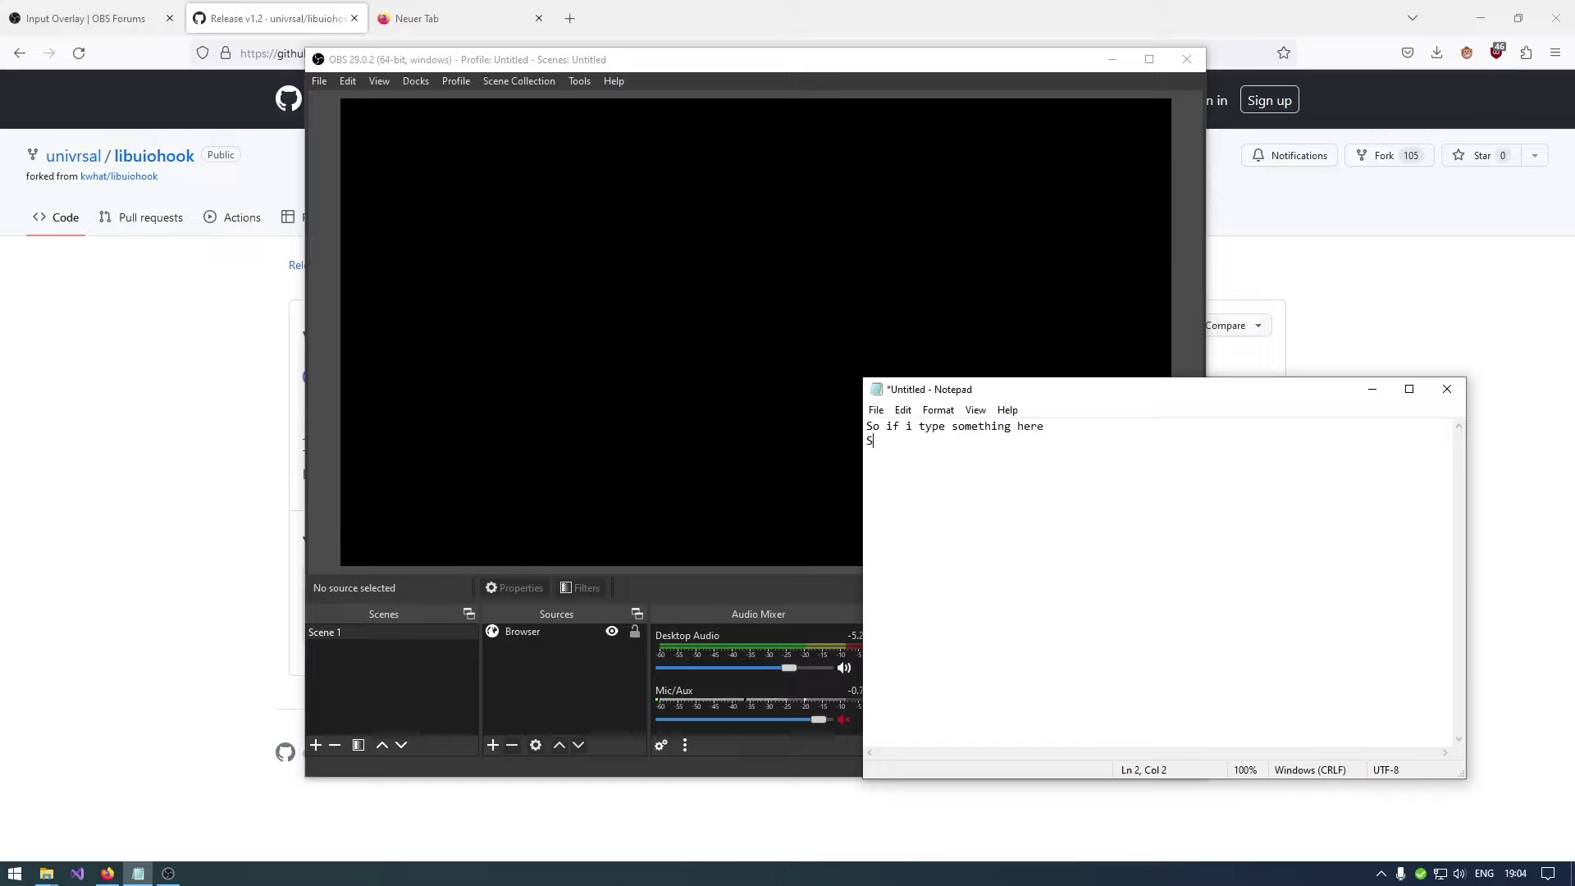
key("BackSpace")
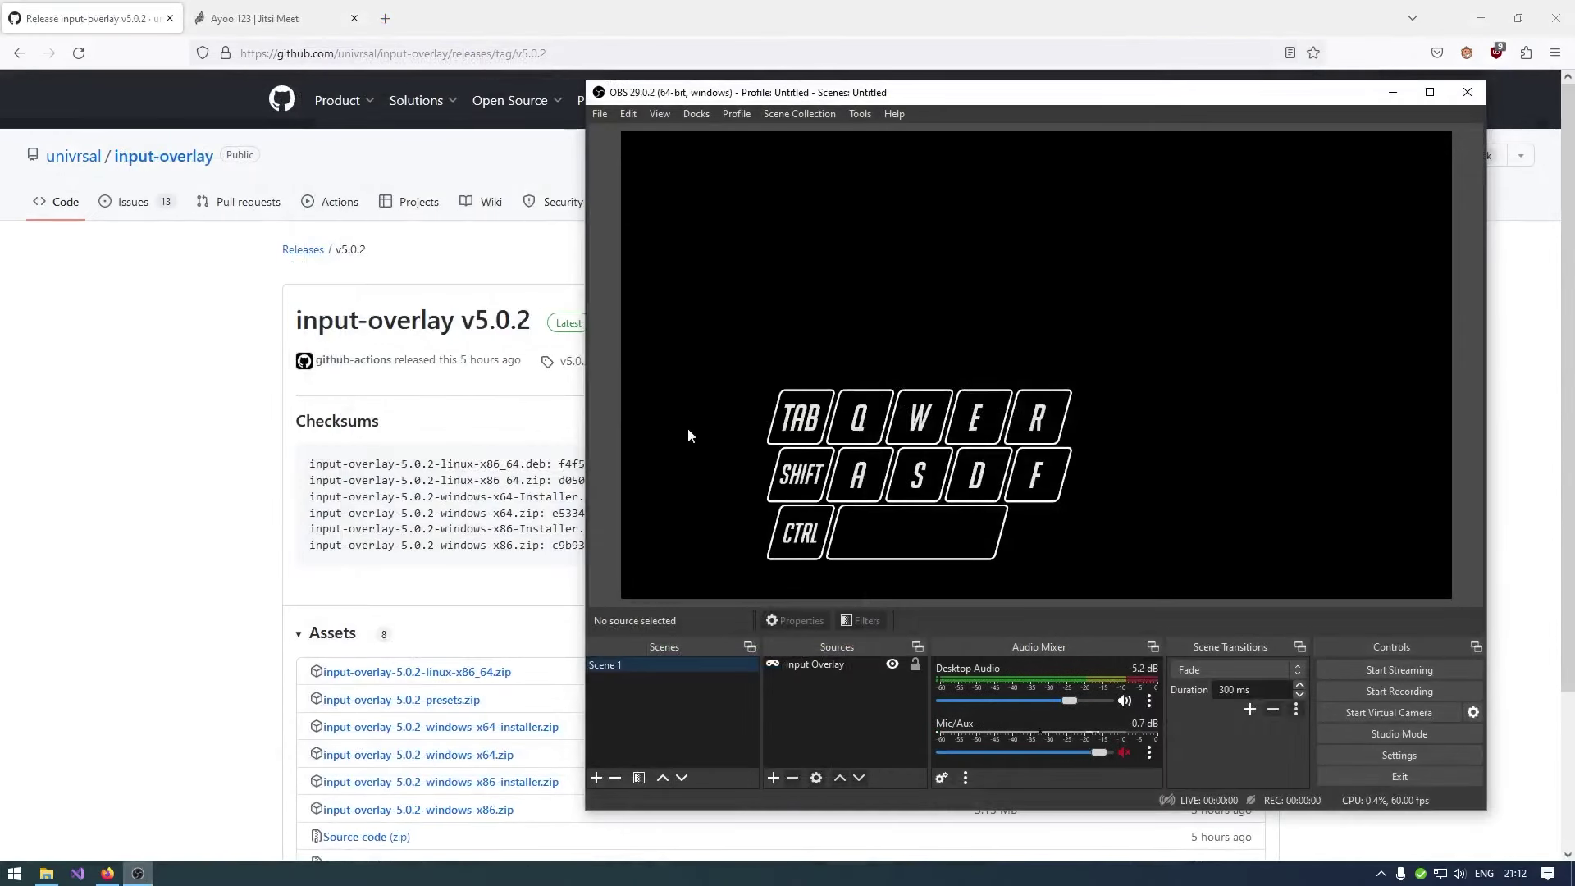